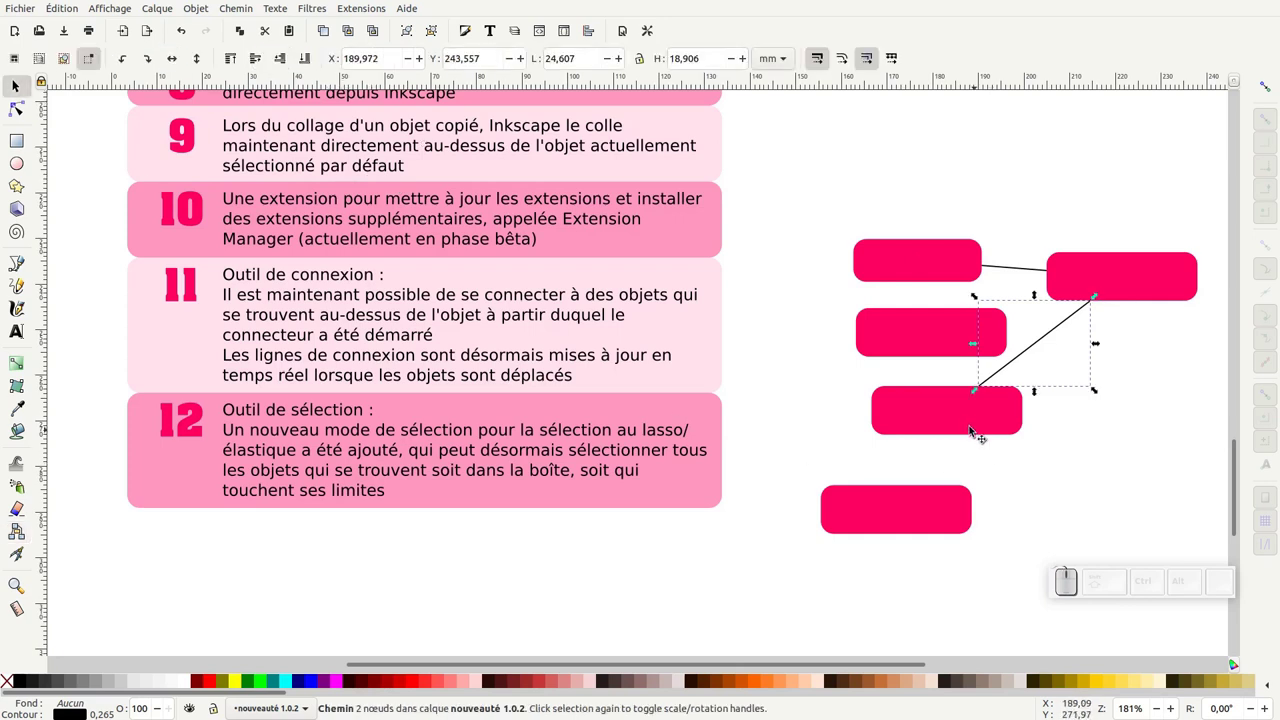
Step: Link the second pink box to the bottom box with a connector routed around the middle box
{"action": "left_click", "coordinate": [971, 423]}
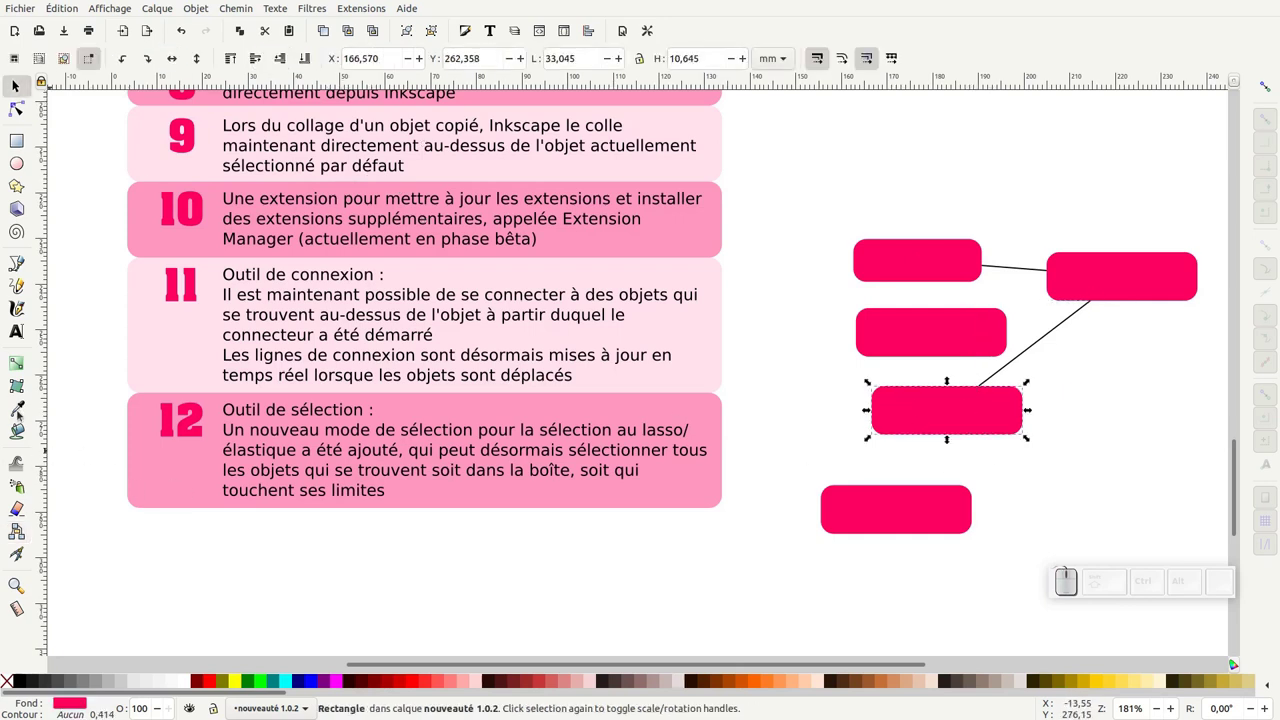
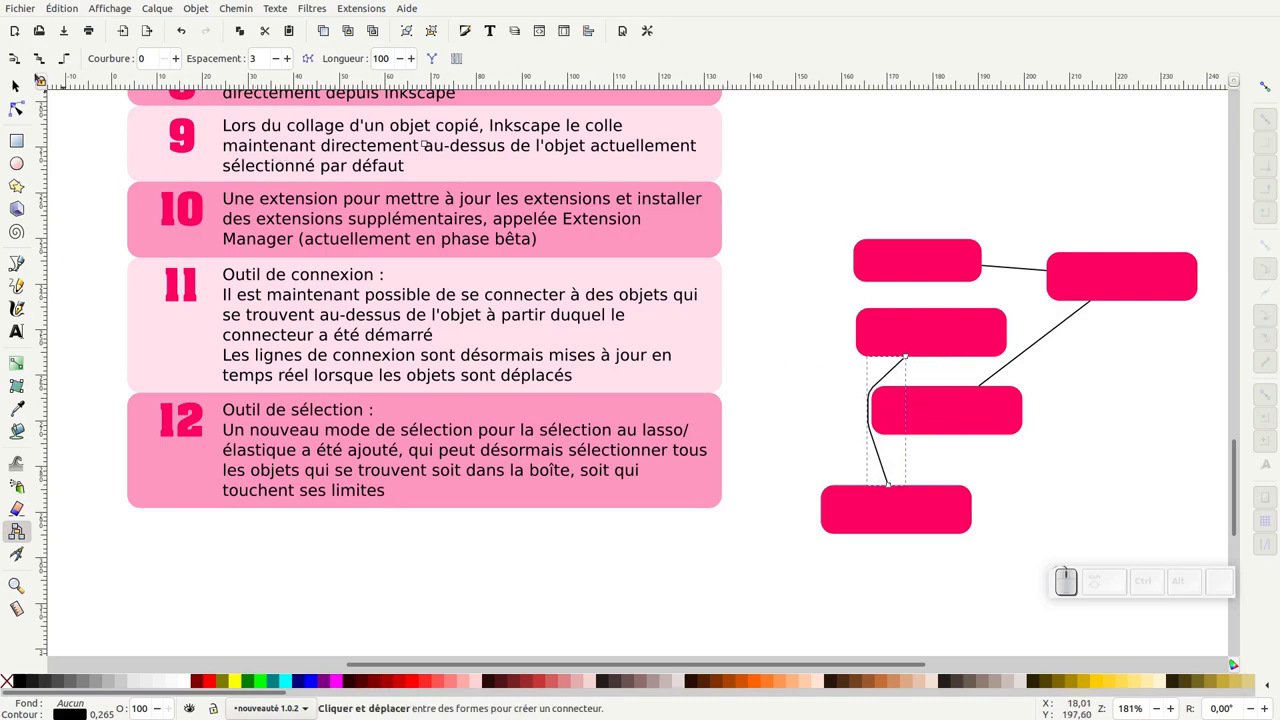
Step: Select the newly drawn connector line before rearranging the pink boxes
{"action": "left_click", "coordinate": [27, 77]}
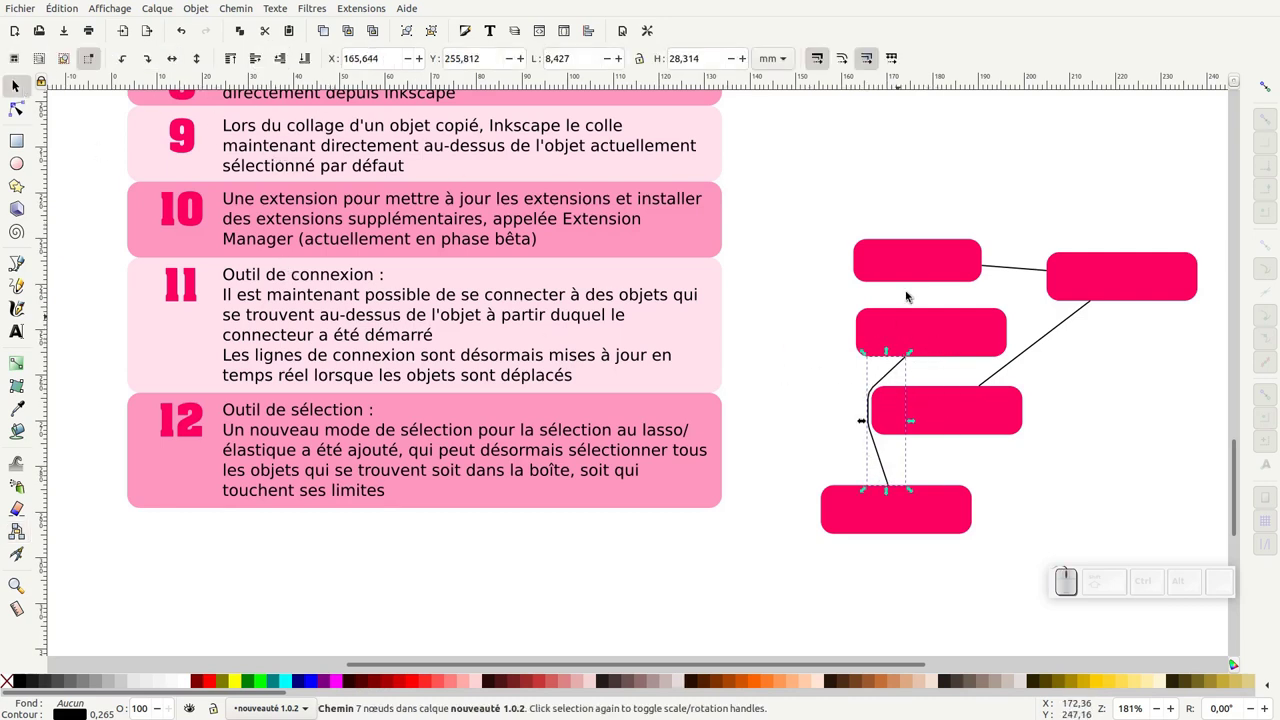
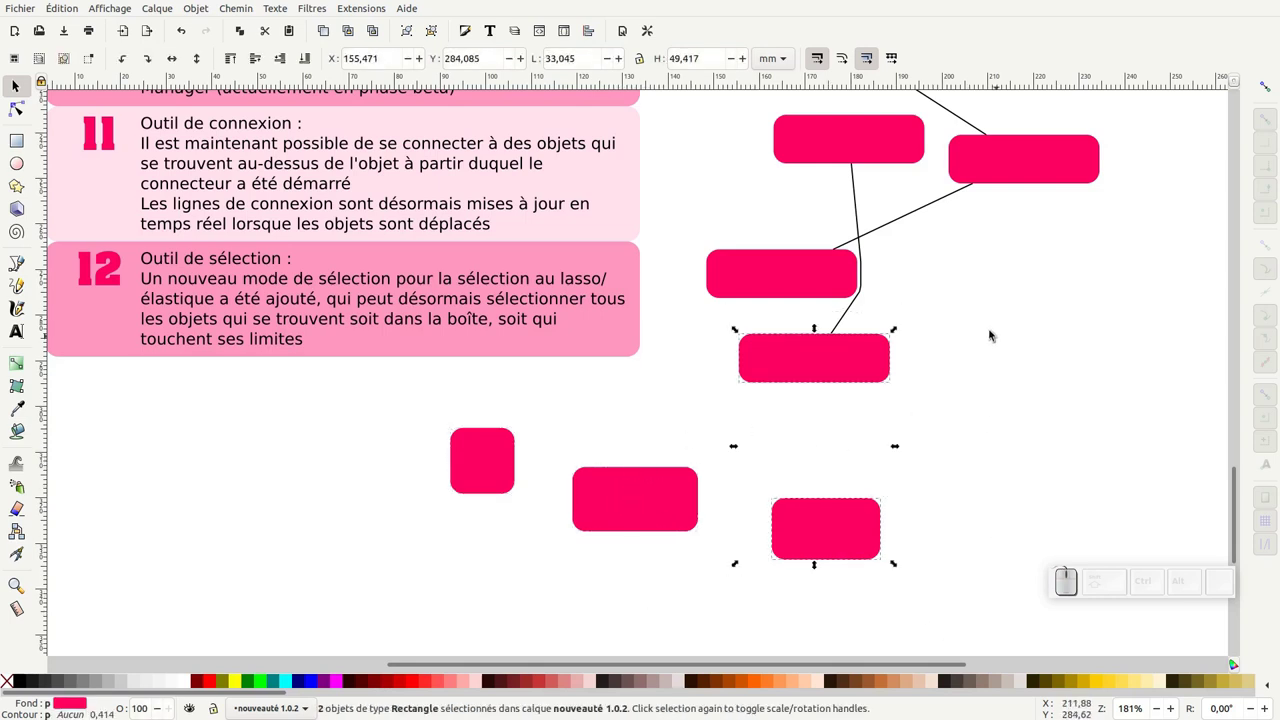
Step: Clear the current selection on the canvas of pink rectangles
{"action": "left_click", "coordinate": [897, 408]}
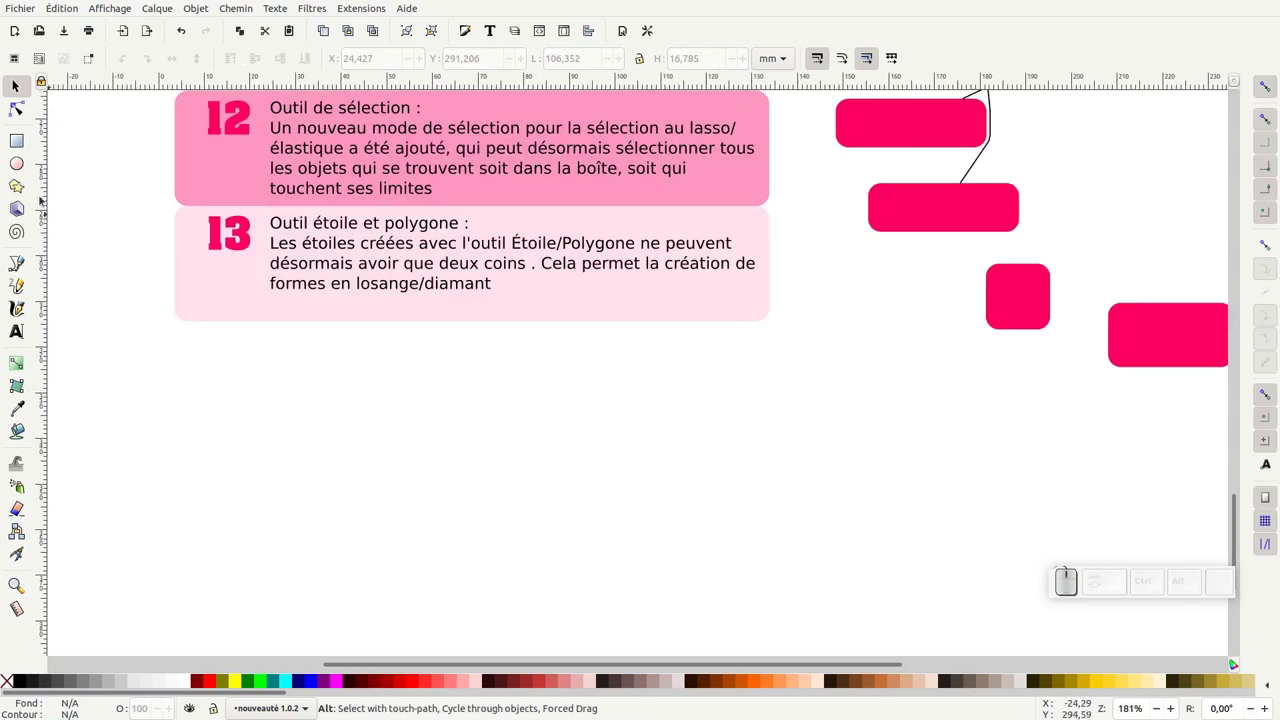
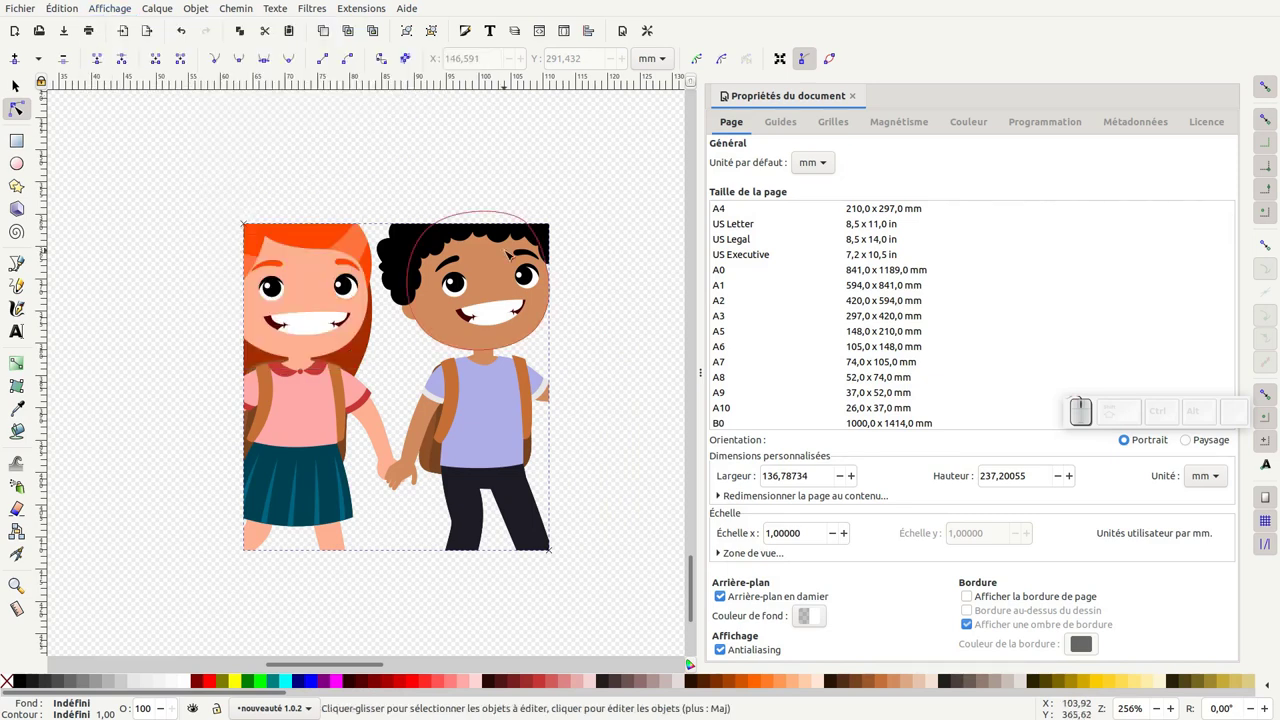
Step: Reveal the full children illustration beyond the page border instead of clipping it
{"action": "key", "text": "KP_Subtract"}
{"action": "key", "text": "KP_Add"}
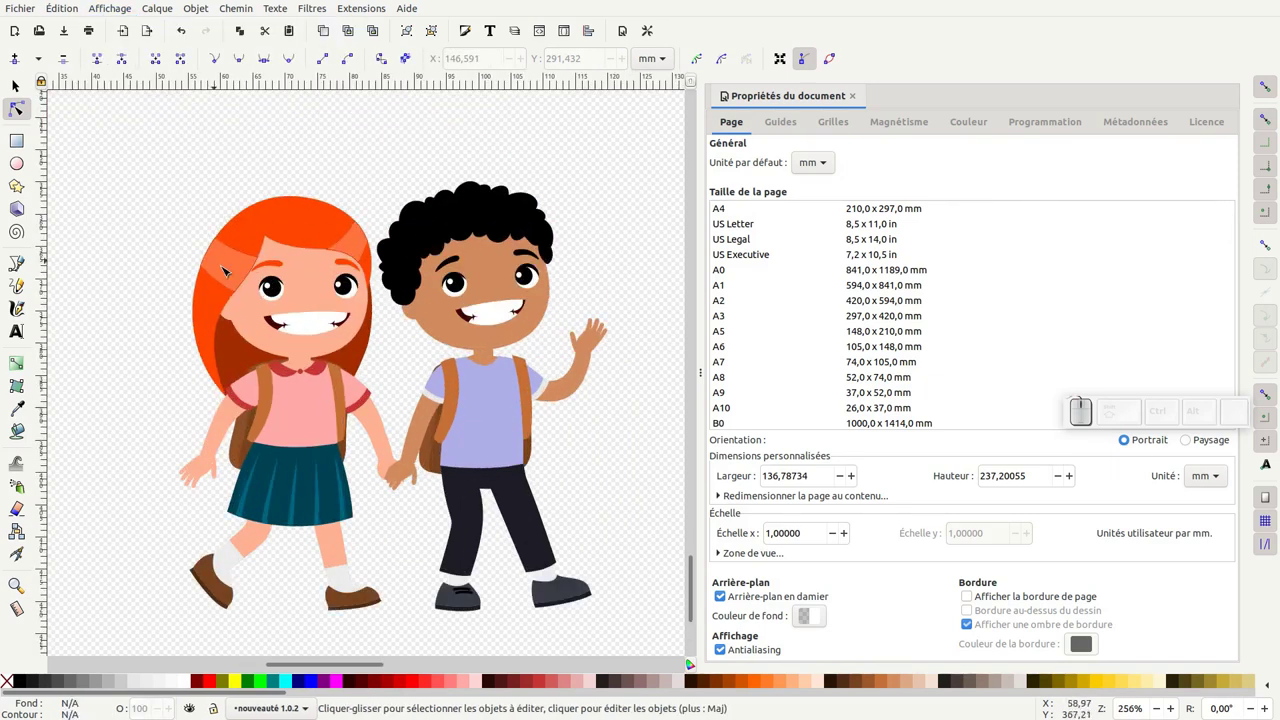